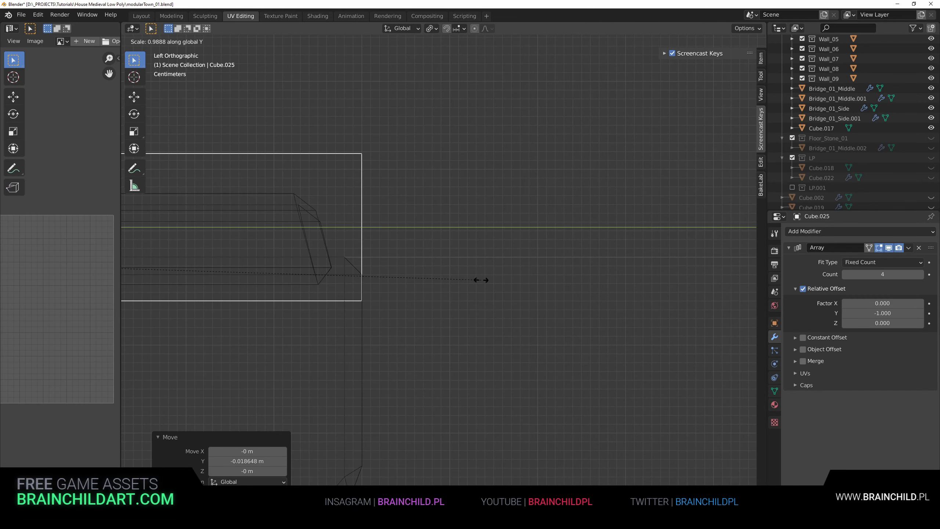
Step: Scale the bridge segment mesh along a single axis to fit the Array repeats
key("z")
scroll("down", 3)
middle_click(483, 303)
middle_click(621, 279)
key("s")
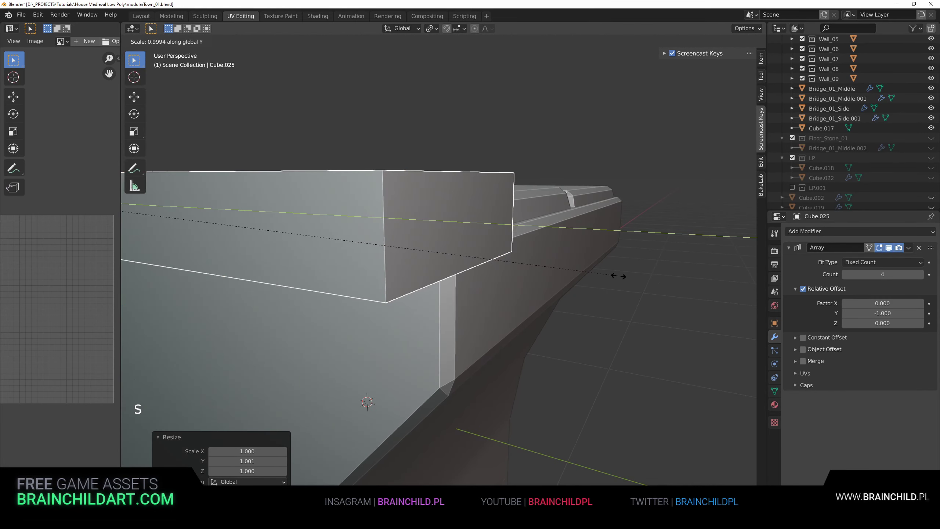